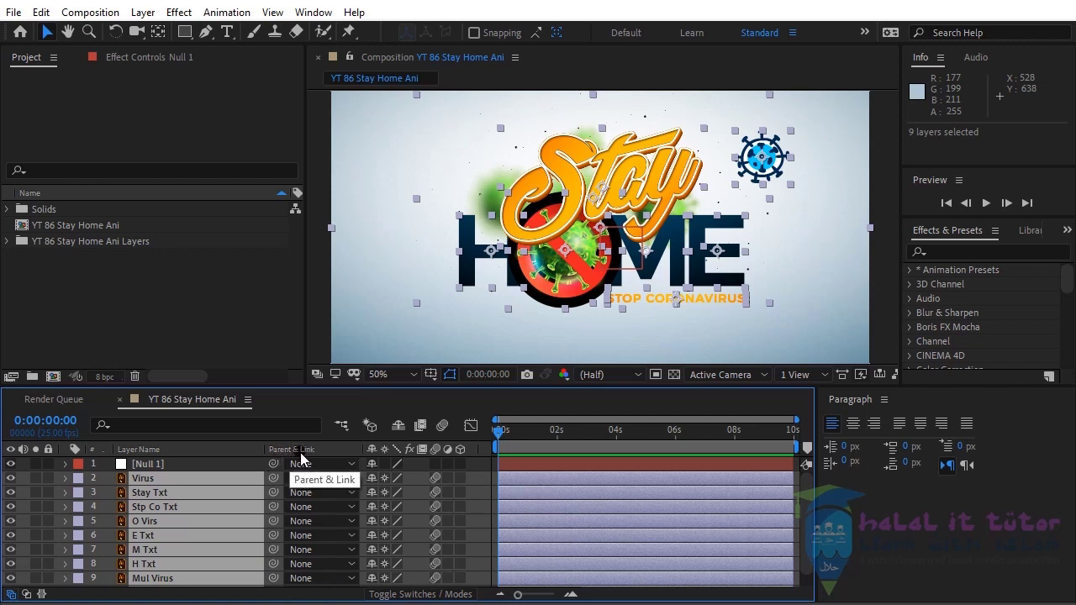
Parent all eight Stay Home artwork layers to Null 1 and select the null
left_click_drag(282, 504, 162, 474)
left_click(162, 473)
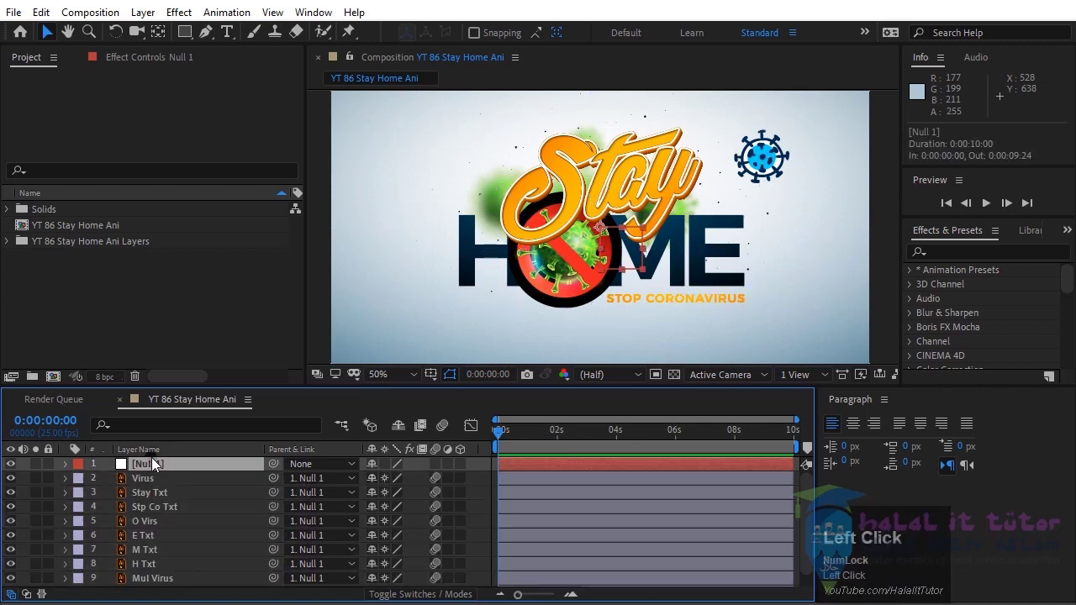
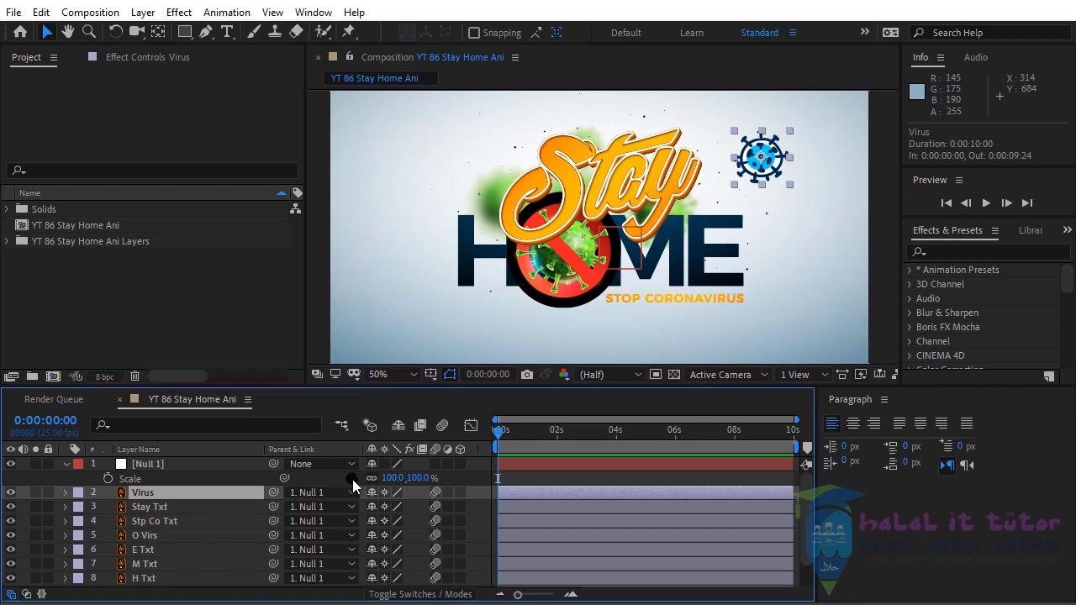
Keyframe Null 1's Scale from about 810% at 0:00 down to 100% at about 1:05
left_click(110, 484)
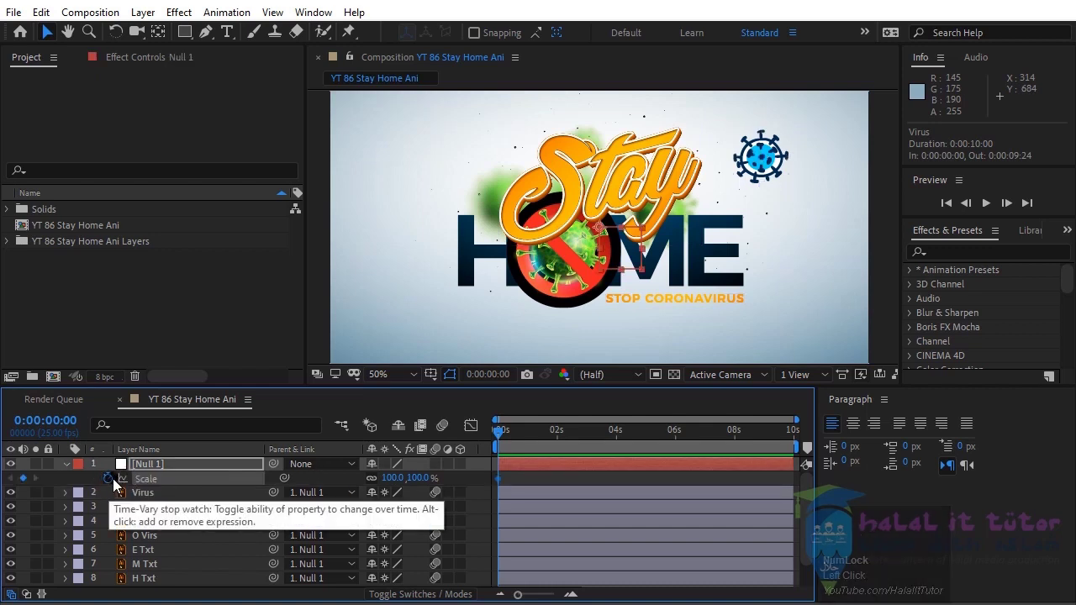
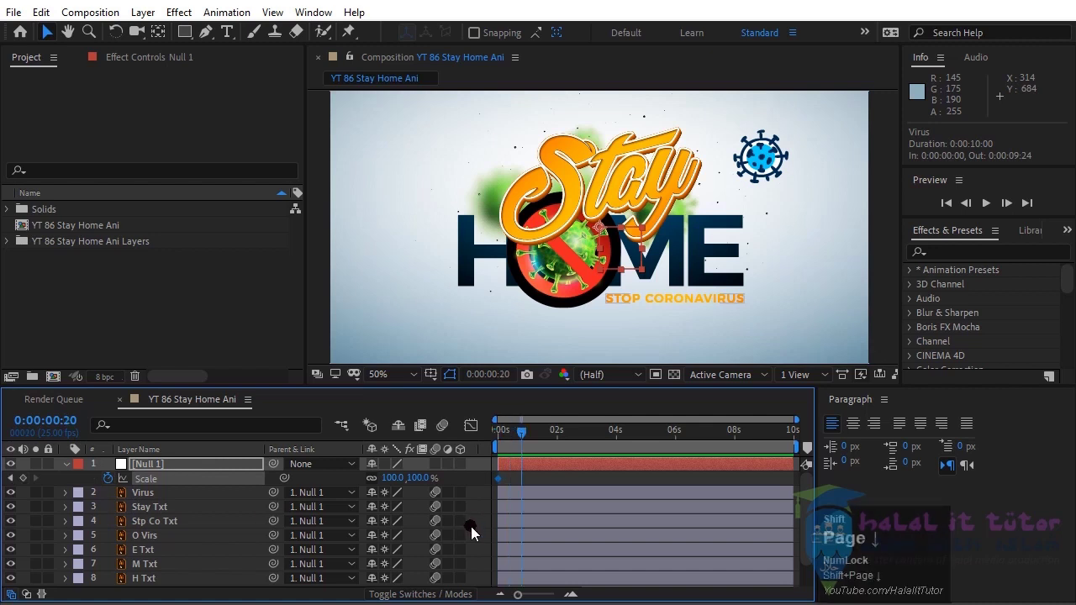
key("shift+Page_Down")
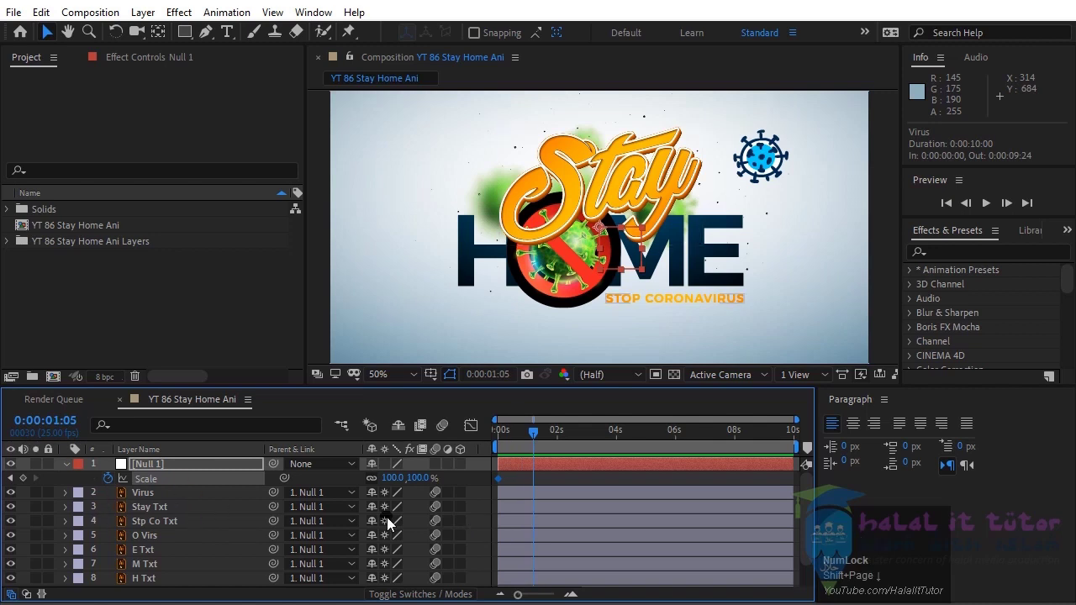
left_click(24, 482)
left_click(12, 484)
left_click_drag(423, 489, 858, 541)
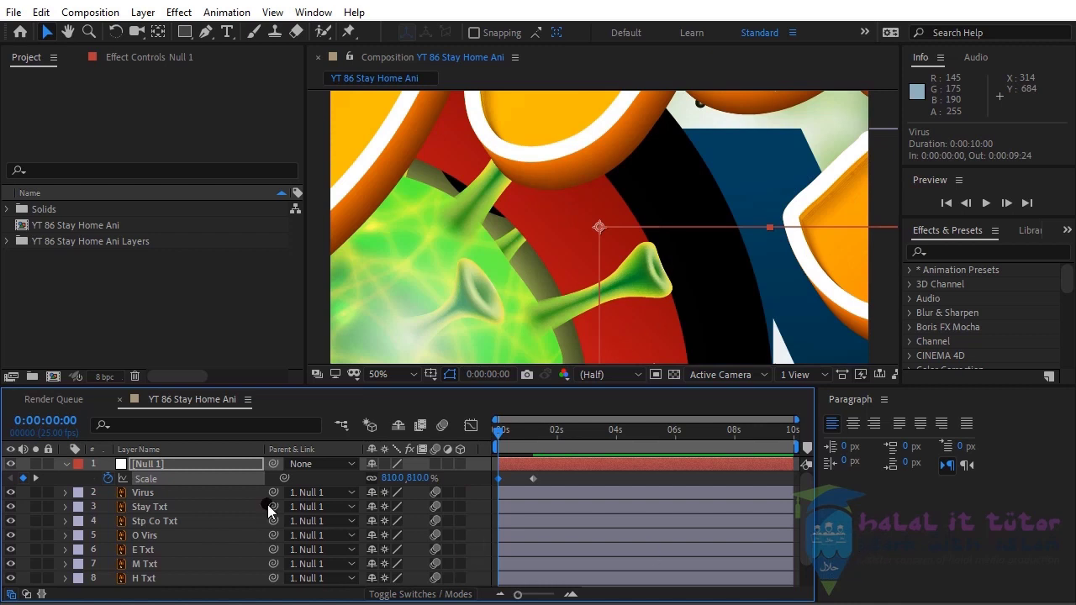
Reveal Null 1's Position and keyframe it at both times to match the zoom
left_click(146, 468)
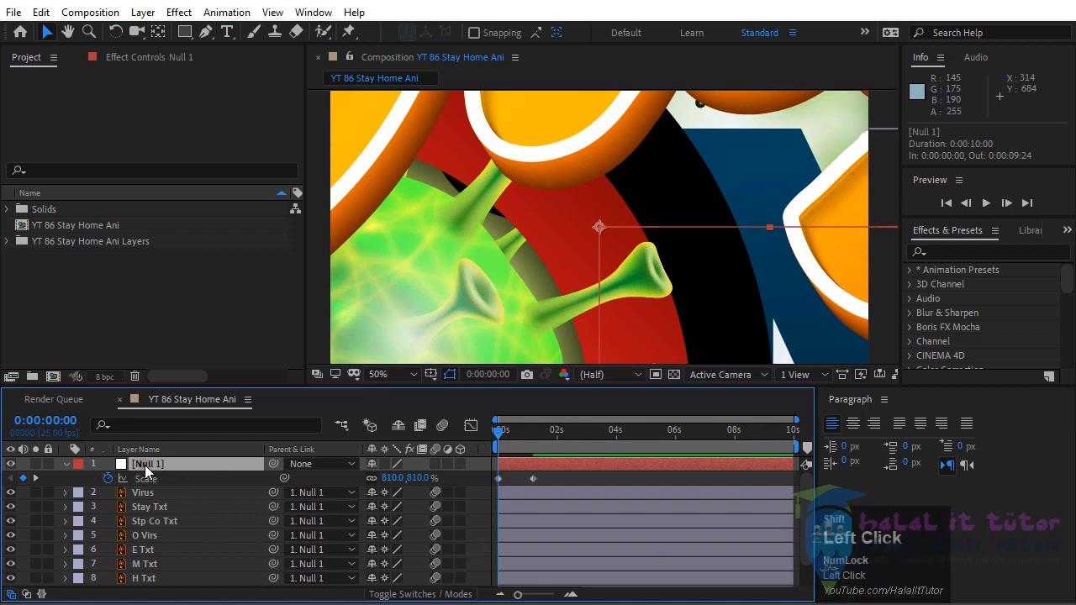
key("shift+p")
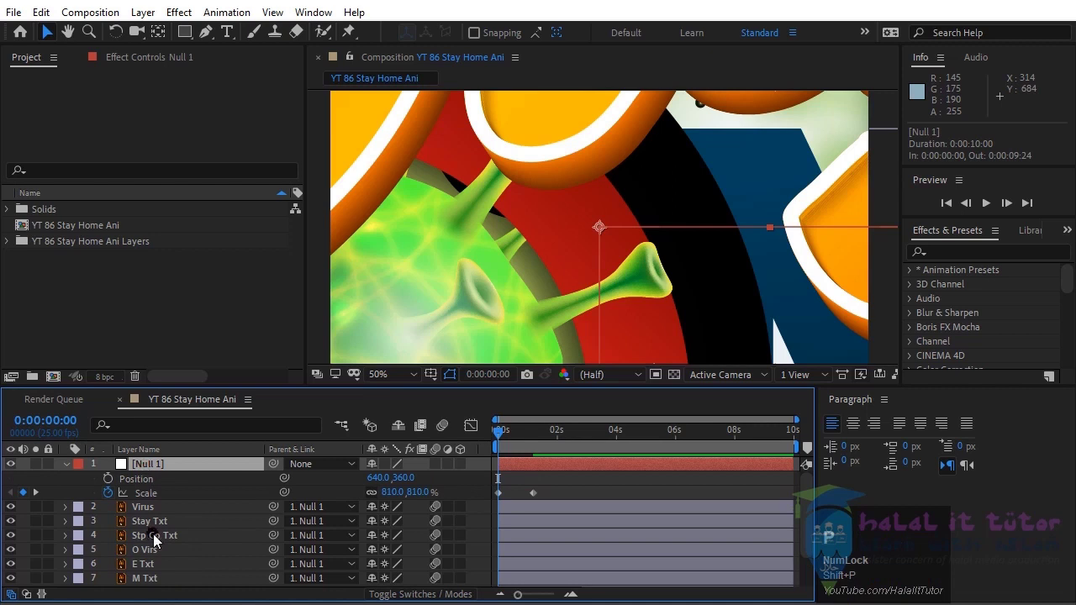
left_click(114, 490)
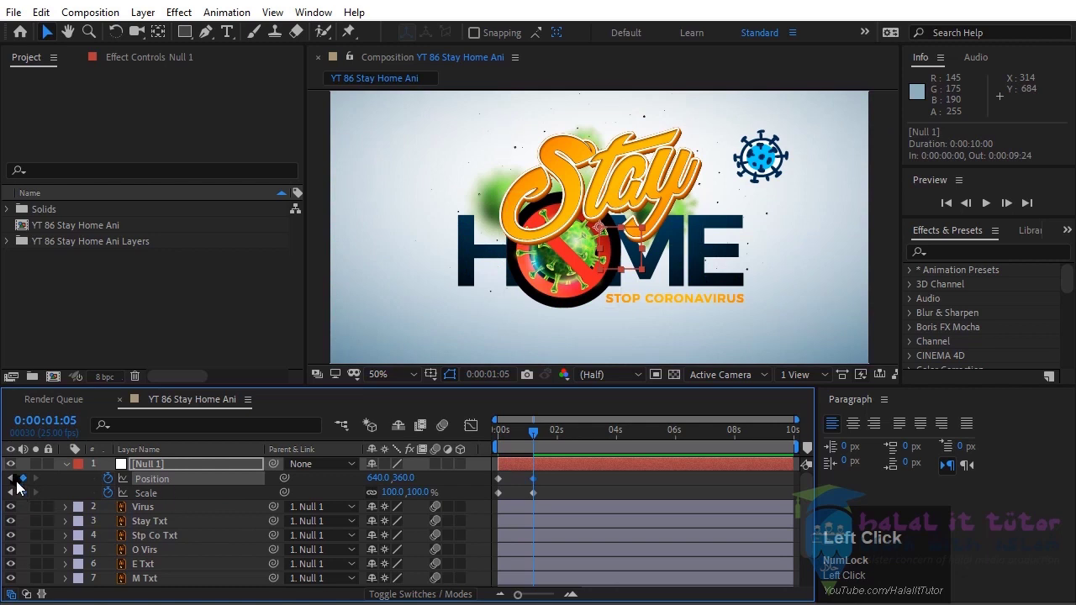
left_click(42, 481)
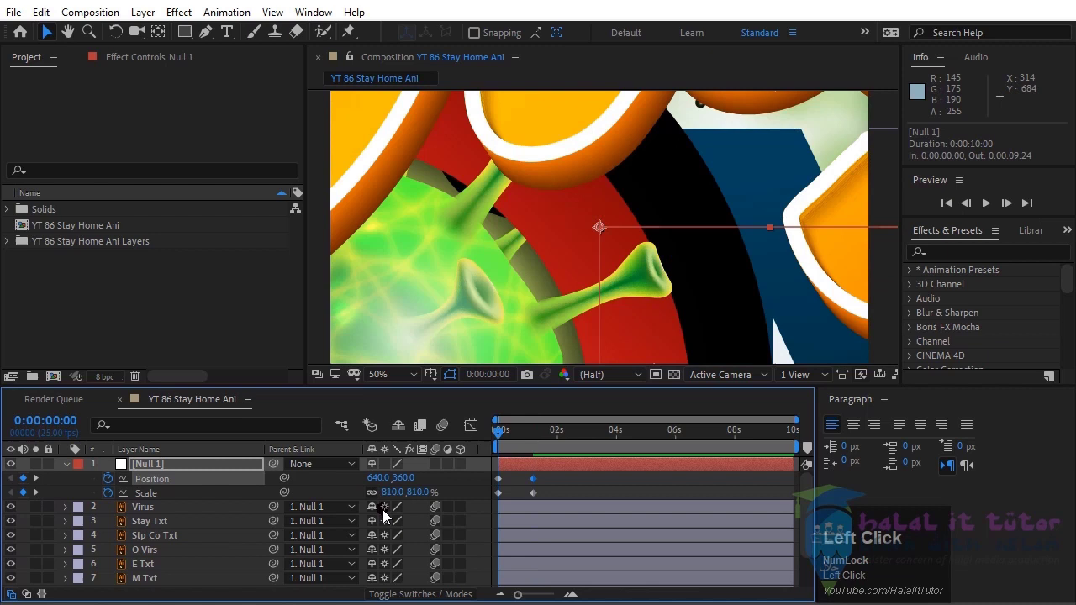
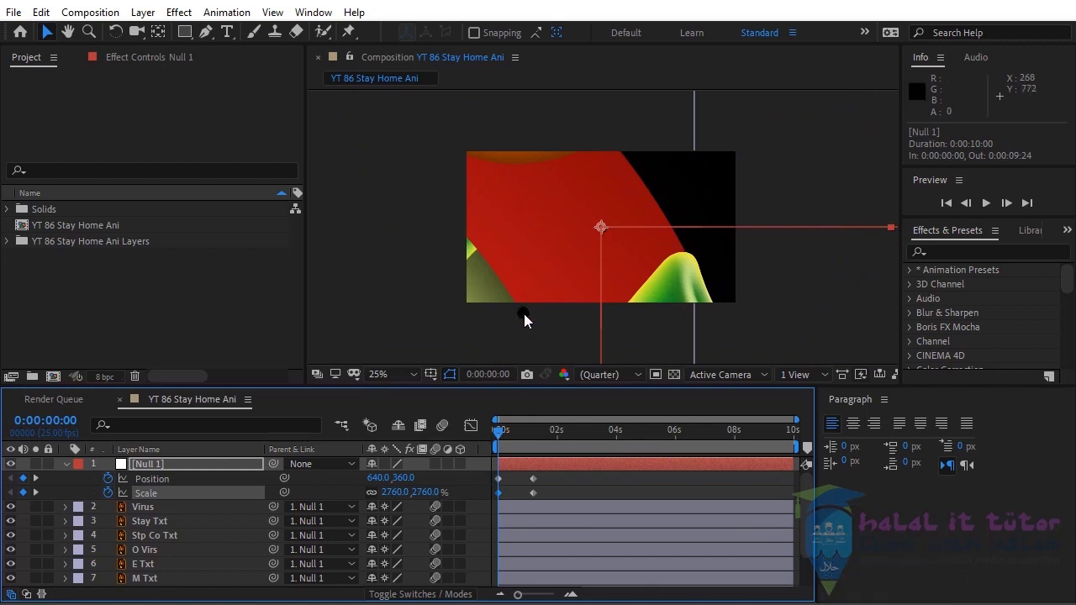
Raise Null 1's starting Scale to 4480% and shift its Position to about 5578,360 for framing
key("shift+Num_Lock")
left_click_drag(451, 498, 368, 483)
left_click_drag(369, 483, 384, 490)
left_click_drag(384, 490, 146, 511)
scroll("down", 3)
left_click_drag(878, 142, 641, 269)
scroll("up", 3)
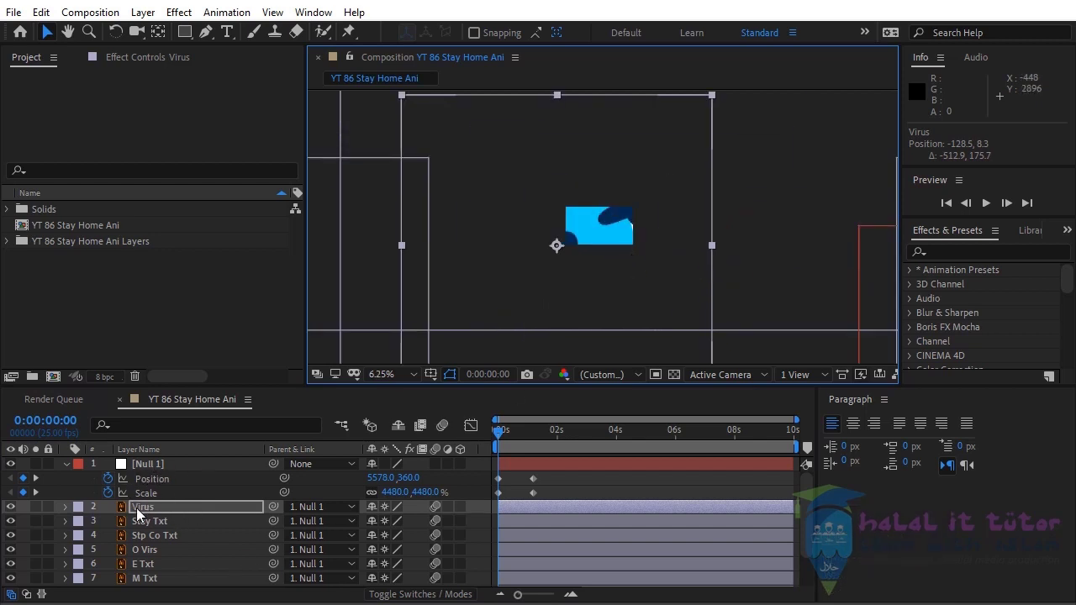
Select the Virus layer so it can be unparented from Null 1
left_click(356, 510)
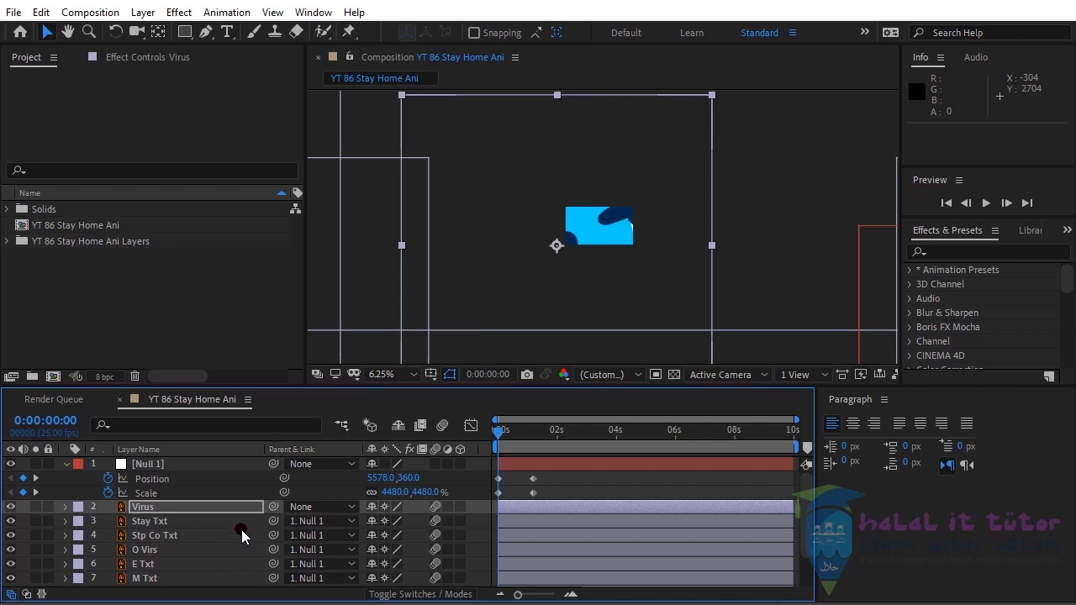
Set the Virus layer's Scale to 170%
left_click(154, 513)
key("s")
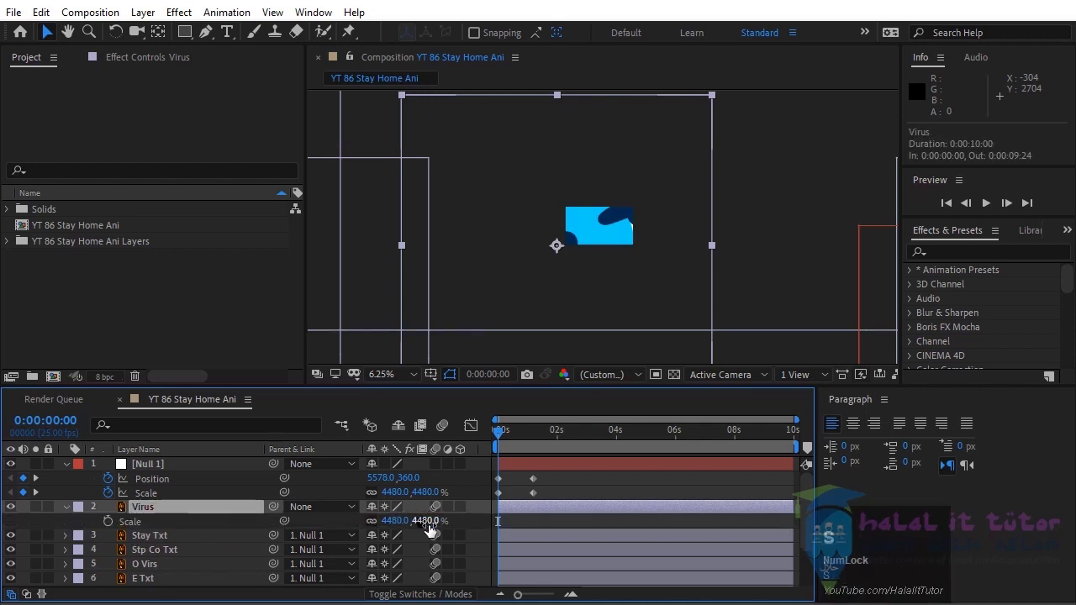
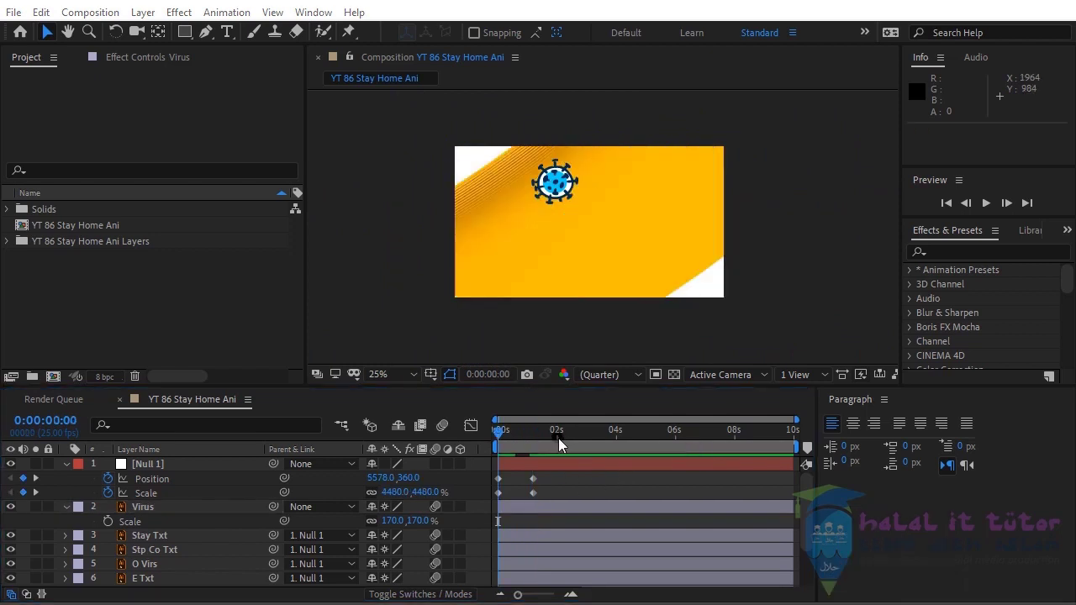
Move Null 1's Position and Scale keyframes later to about 2 s and 4 s
left_click_drag(558, 443, 574, 479)
left_click_drag(574, 479, 502, 496)
left_click_drag(518, 505, 573, 388)
left_click(537, 495)
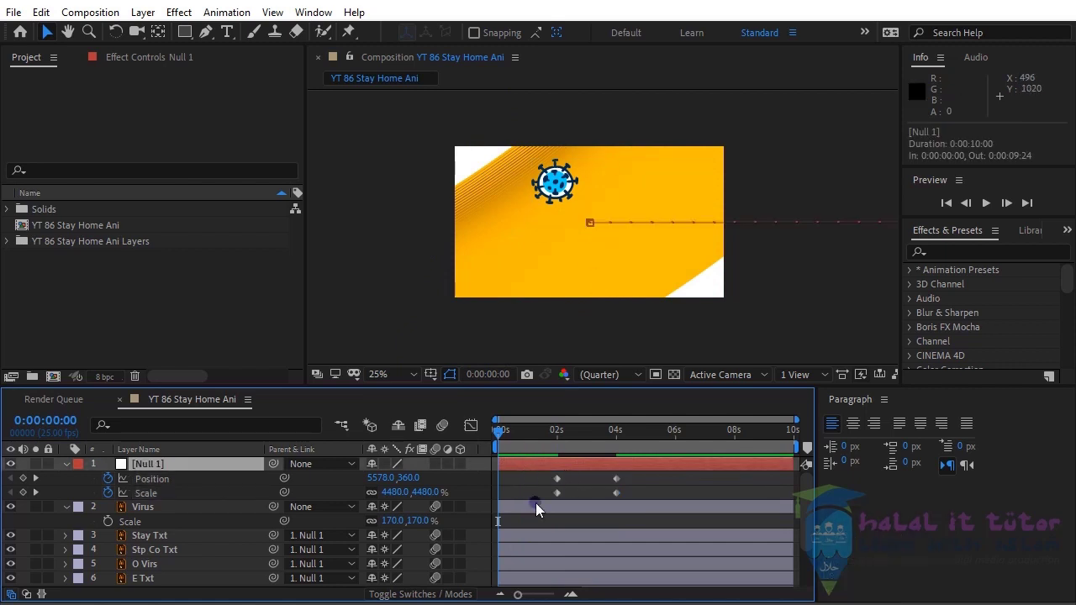
Position the playhead and start the Virus layer's in-point there
left_click(139, 513)
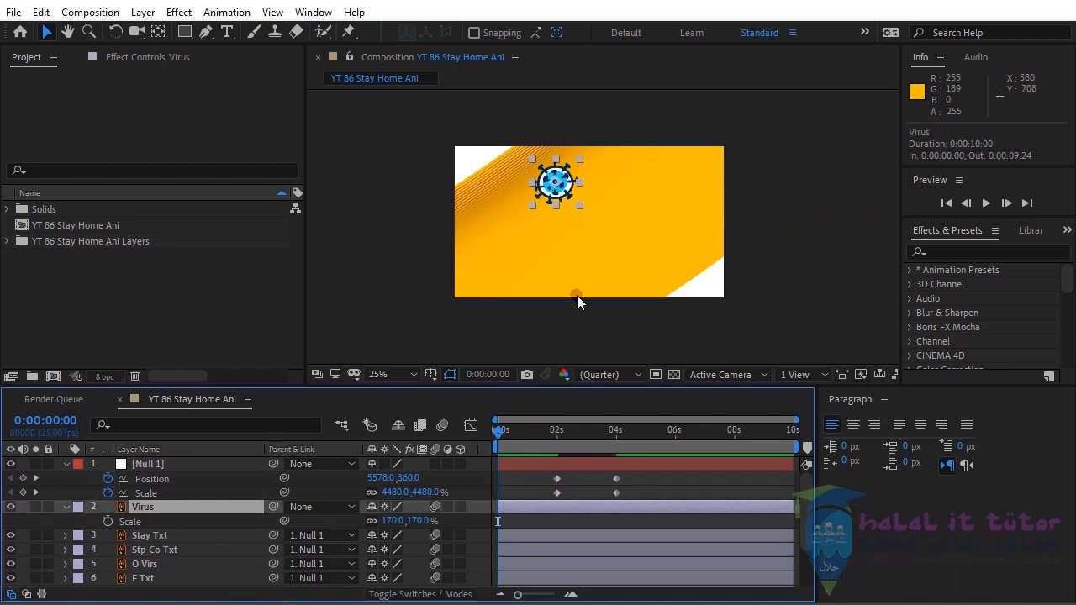
left_click(585, 305)
key("shift+Page_Down")
key("shift+Page_Up")
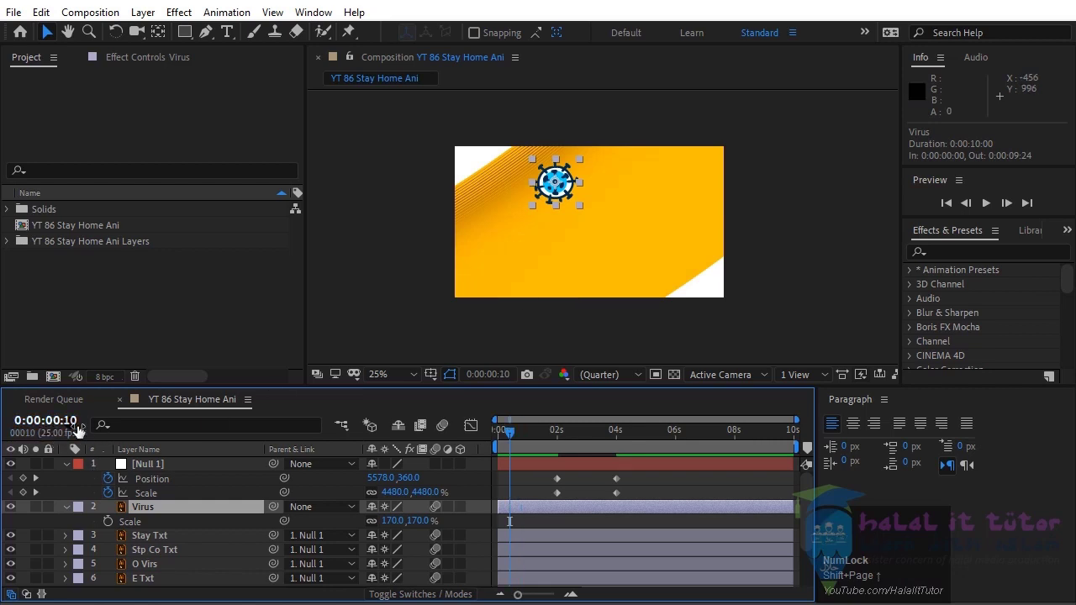
left_click(543, 519)
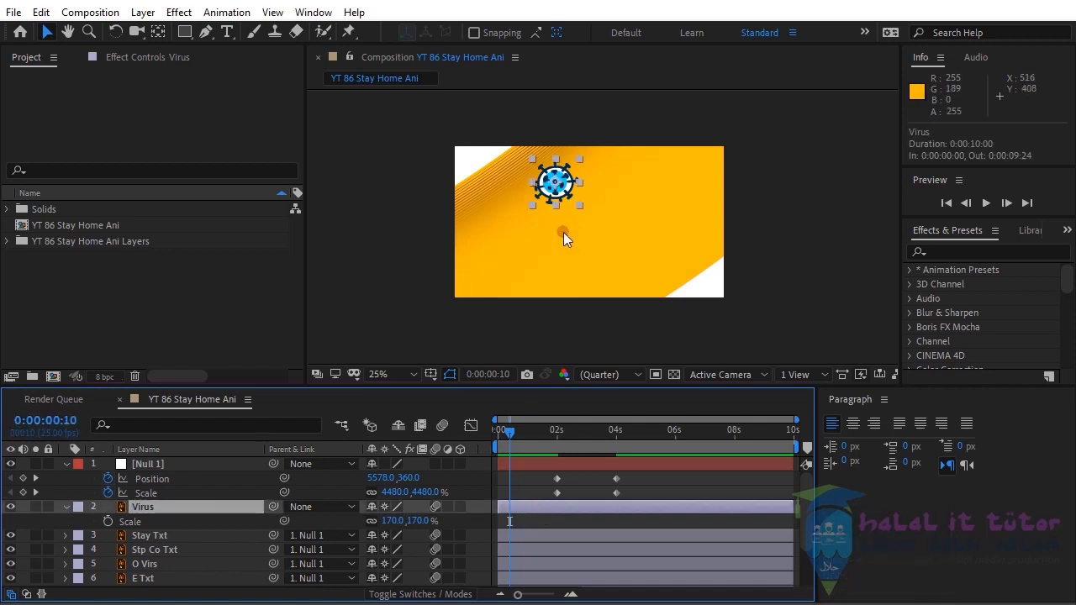
key("[")
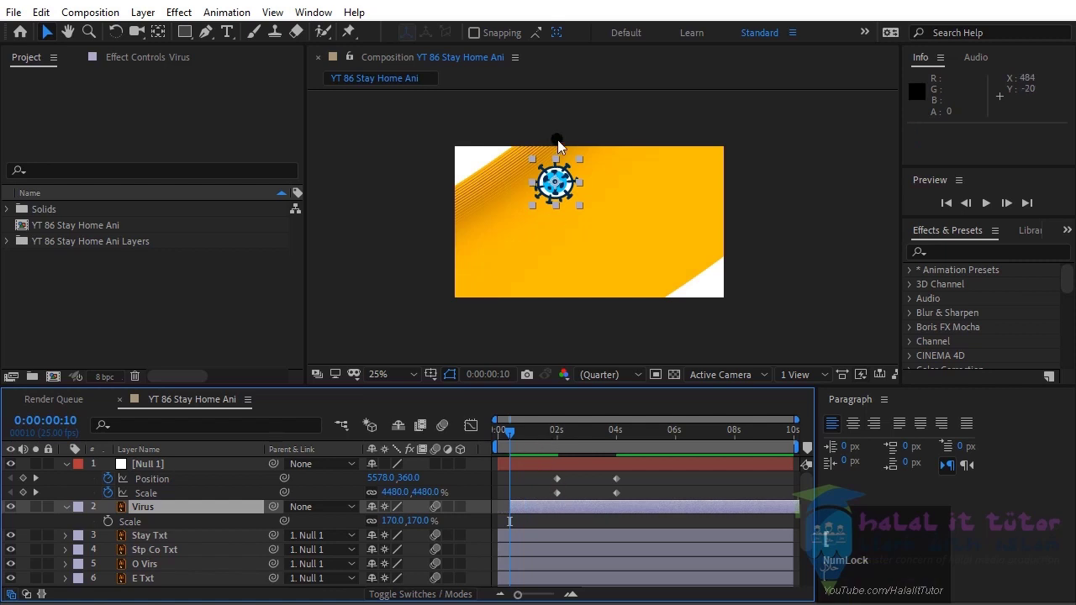
left_click(570, 199)
Keyframe Virus Scale as a pop-in overshoot: 170%, 180%, back to 170% over a few frames
key("s")
type("ss")
left_click(115, 532)
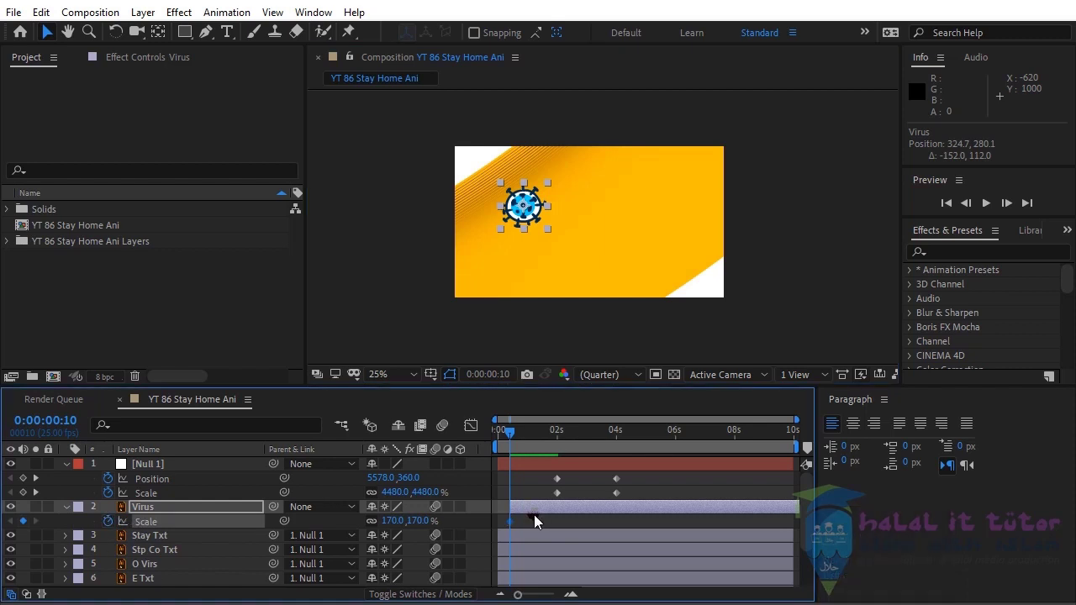
left_click(541, 525)
key("shift+Page_Down")
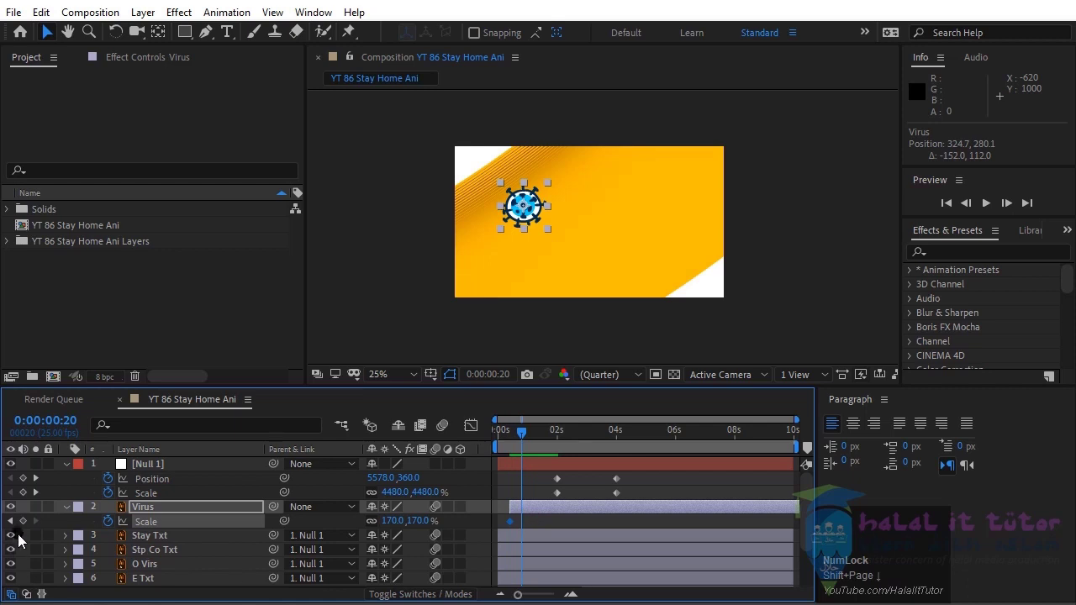
left_click(26, 524)
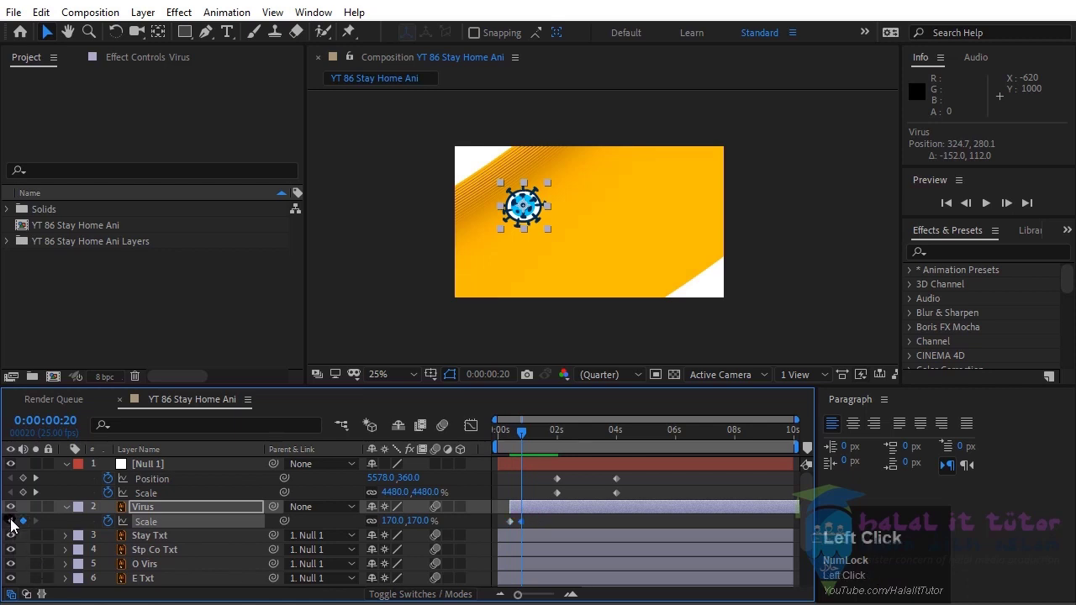
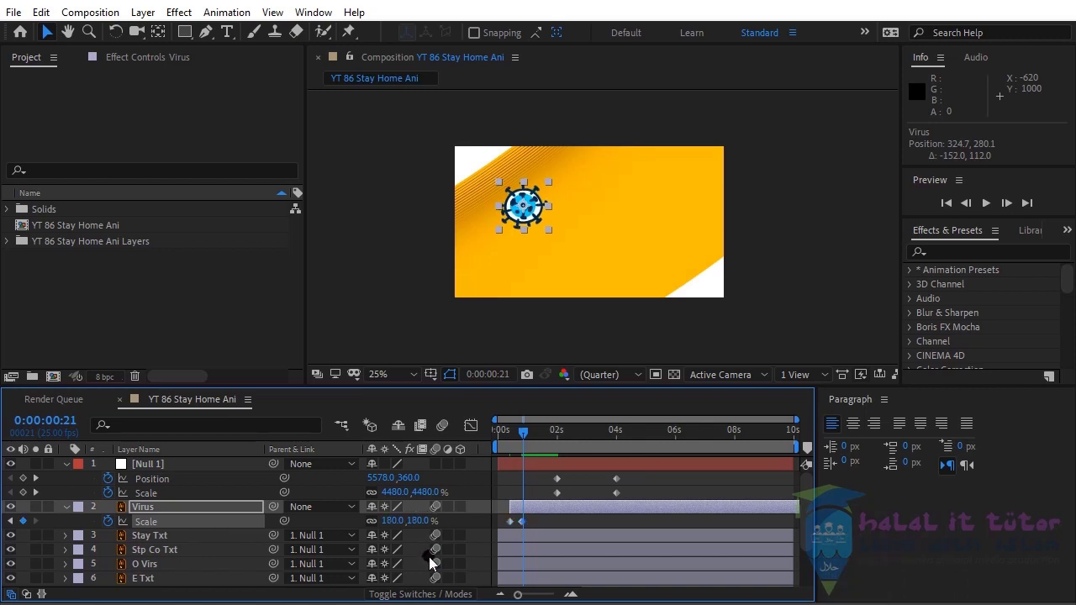
key("Page_Down")
left_click(422, 578)
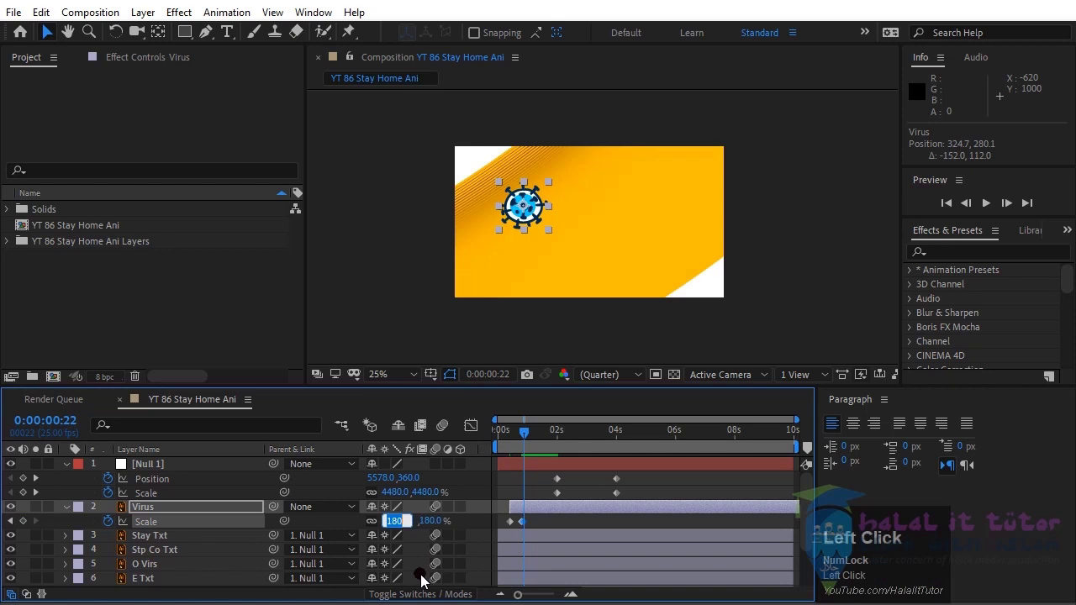
Apply Easy Ease to the Virus scale keyframes
left_click(527, 530)
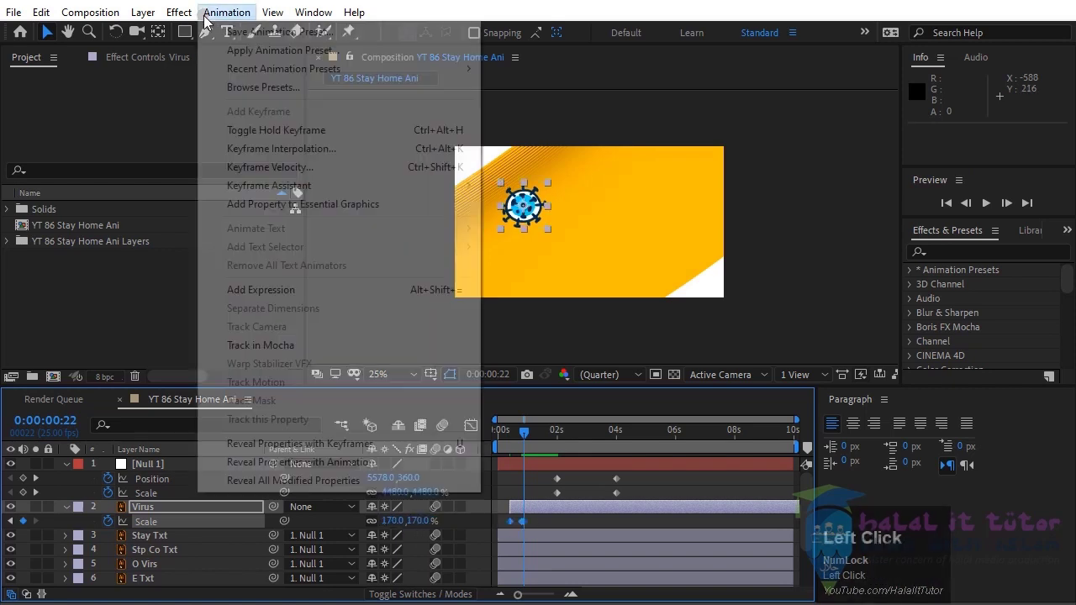
left_click_drag(578, 244, 565, 525)
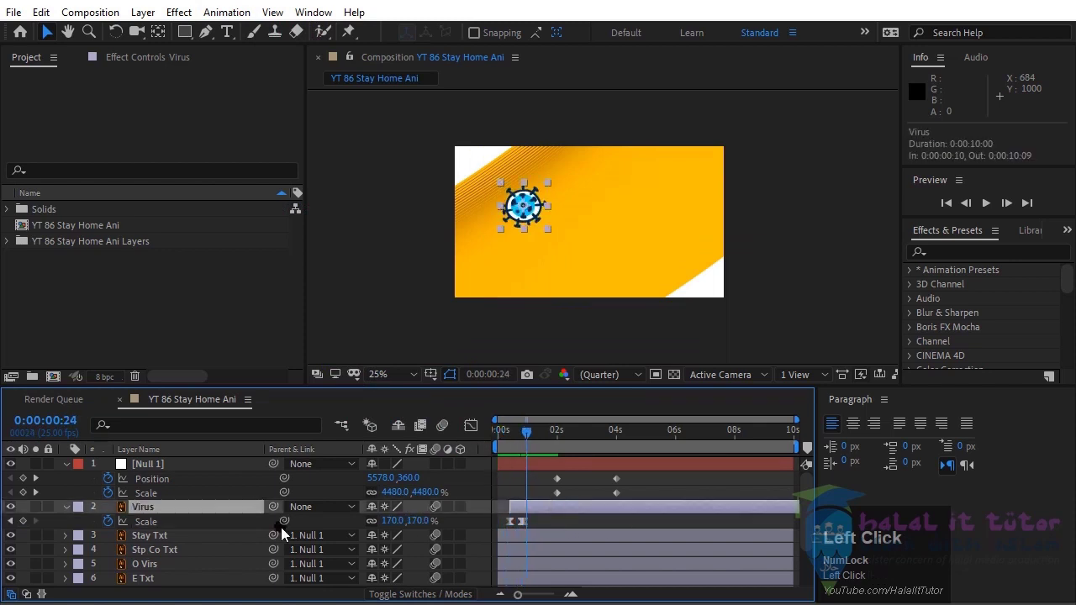
Add a wiggle(5,10) expression to the Virus layer's Position
key("p")
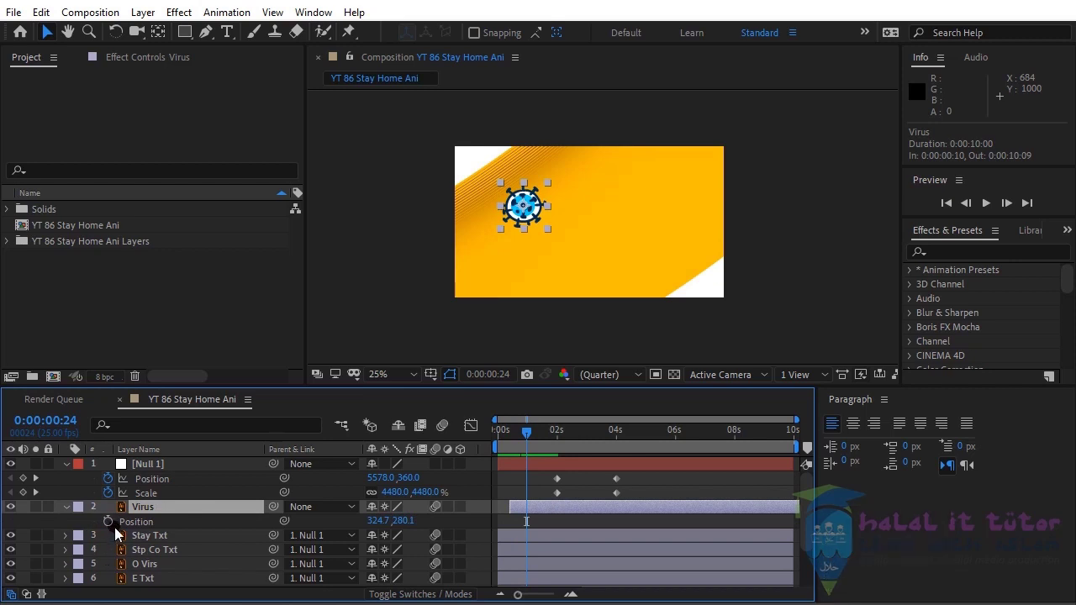
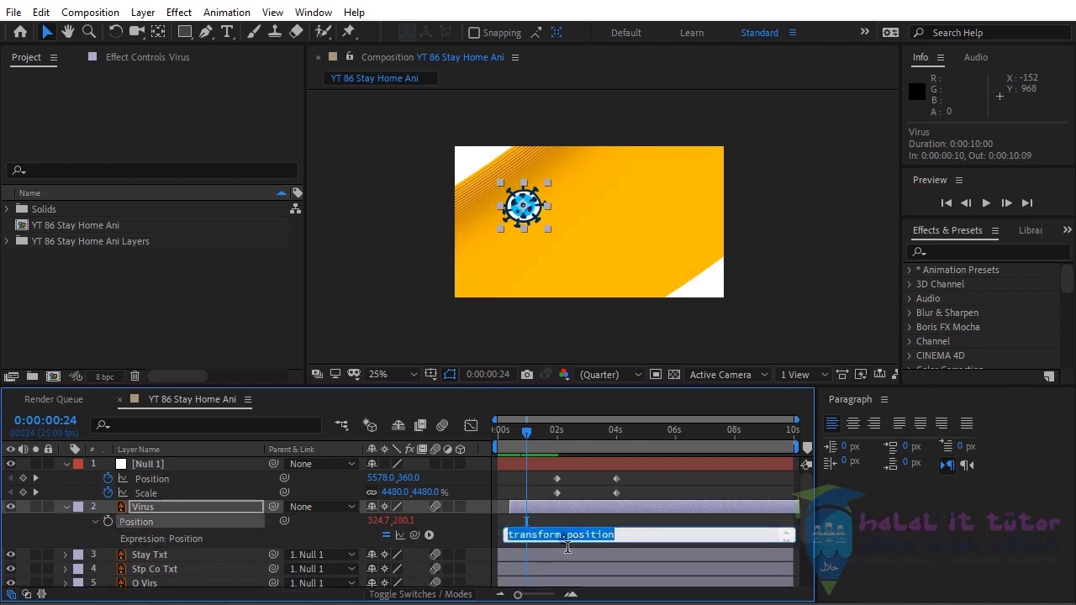
type("wiggle")
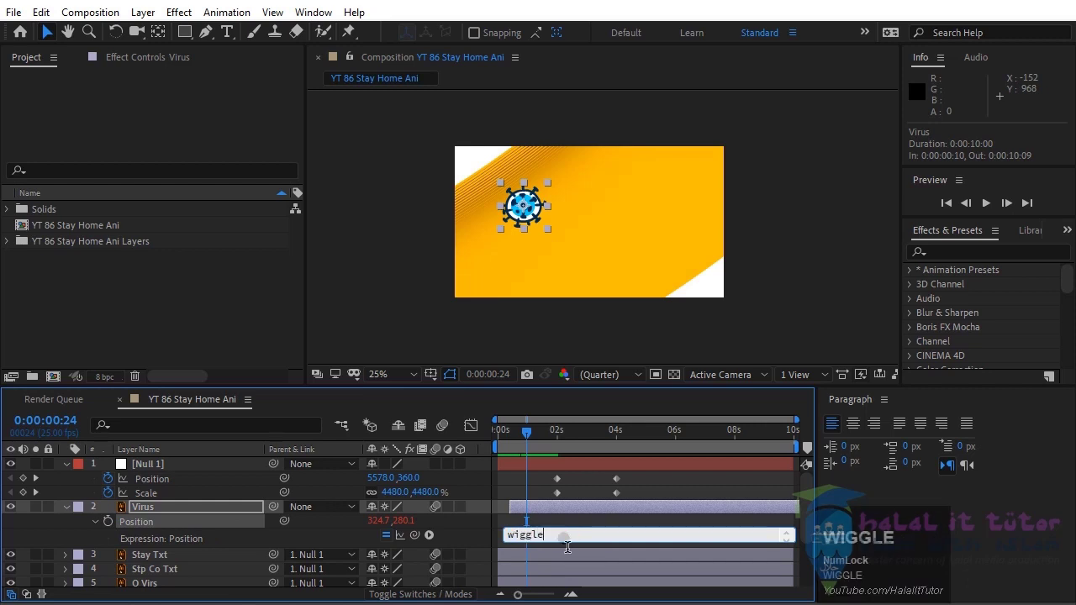
key("shift+9")
key("Left")
key(",")
Preview the jittering virus and park the playhead near two seconds
left_click(953, 211)
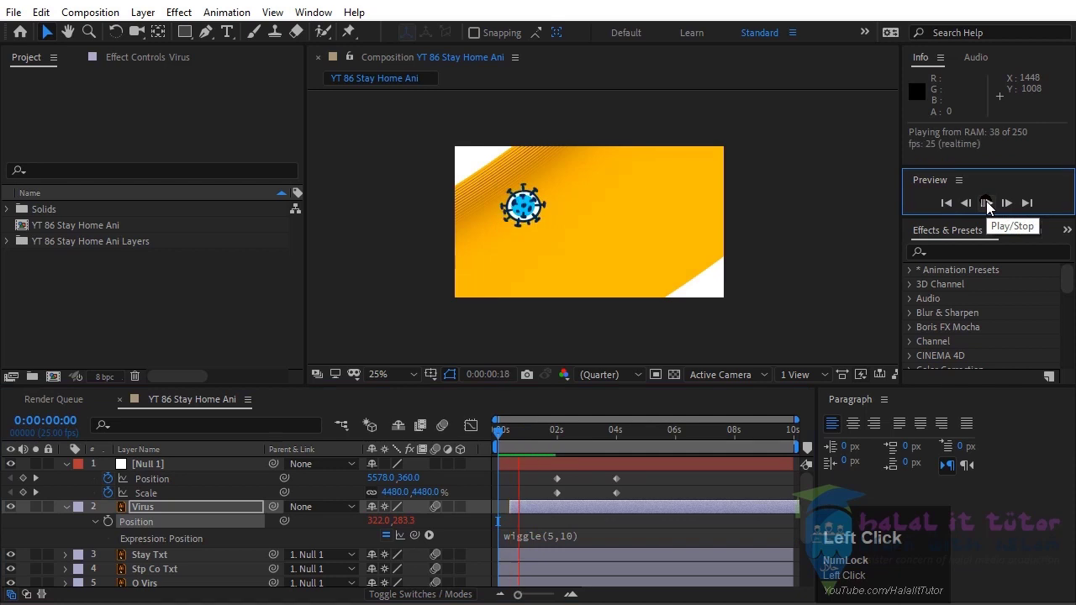
left_click(987, 204)
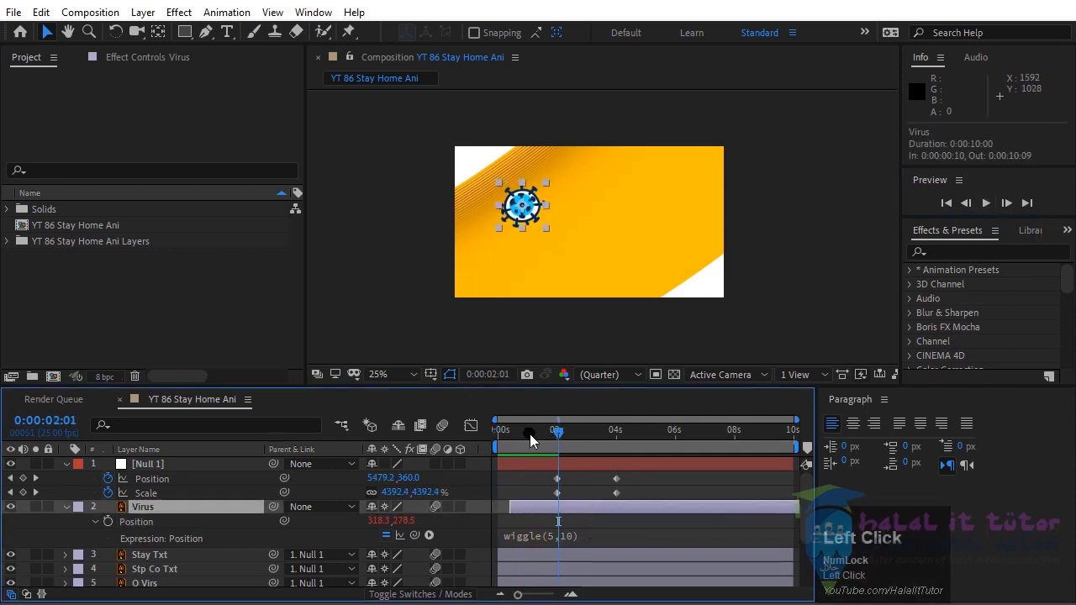
Duplicate the Virus layer into Virus 2–5 and spread the copies over the yellow area
key("ctrl+d")
left_click(526, 215)
key("ctrl+d")
left_click(599, 200)
key("d")
left_click_drag(577, 267, 567, 495)
key("ctrl+d")
left_click_drag(665, 251, 226, 545)
Stagger the virus copies' start times and push Null 1's zoom-out keyframes to about 4 and 6 s
left_click_drag(544, 436, 569, 286)
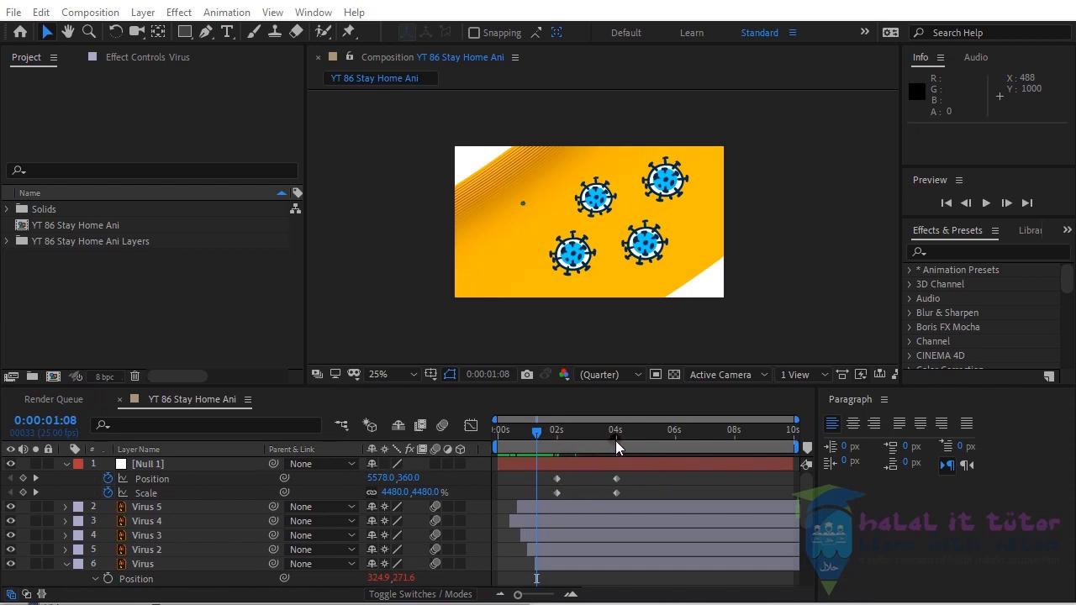
left_click_drag(624, 449, 619, 457)
left_click(621, 440)
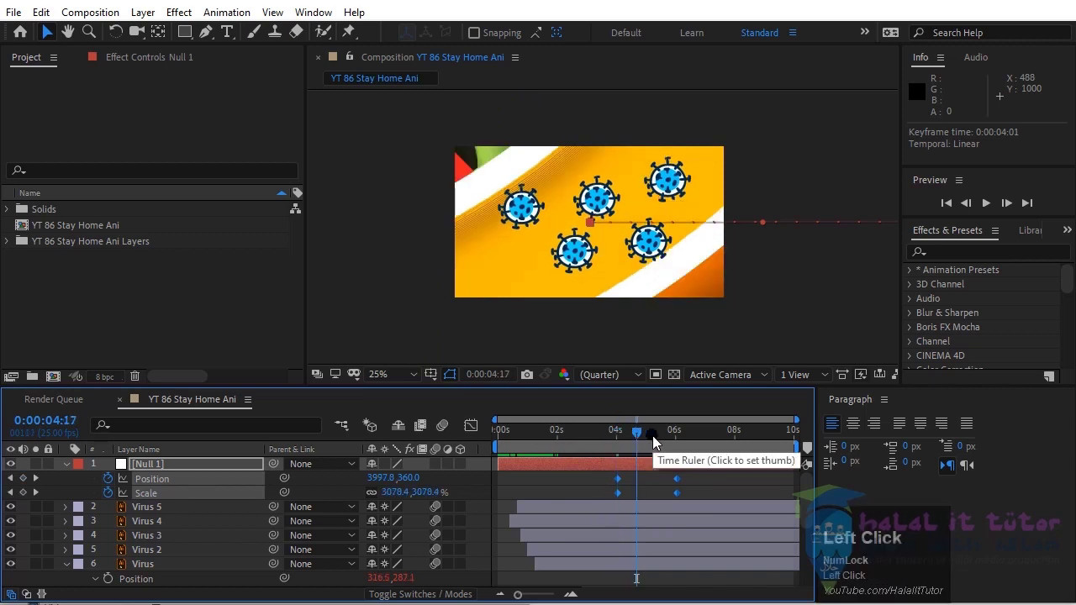
Trim all five Virus layers to end around 4.5 seconds at the playhead
left_click(624, 572)
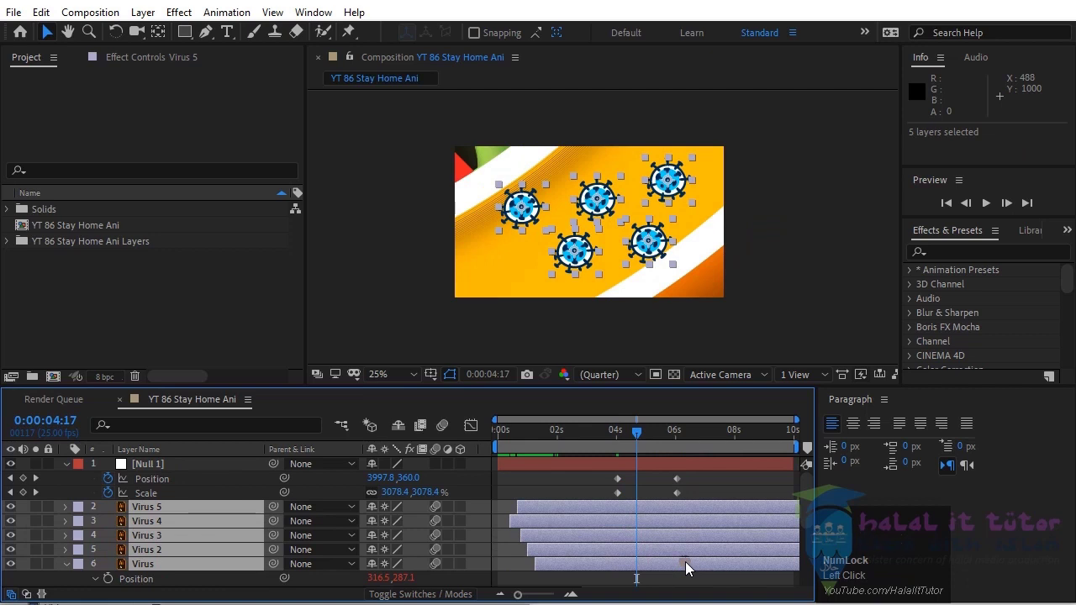
key("alt+Num_Lock")
left_click(690, 569)
key("alt+]")
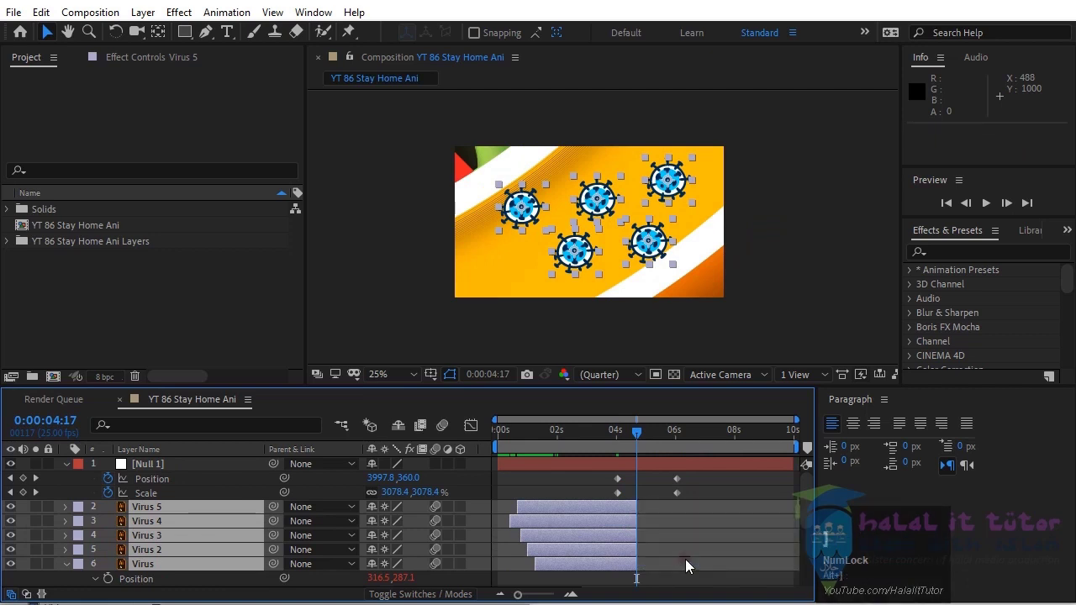
left_click_drag(639, 543, 681, 553)
Scrub through the staggered virus endings and the zoom-out to check the timing
scroll("up", 3)
left_click(872, 281)
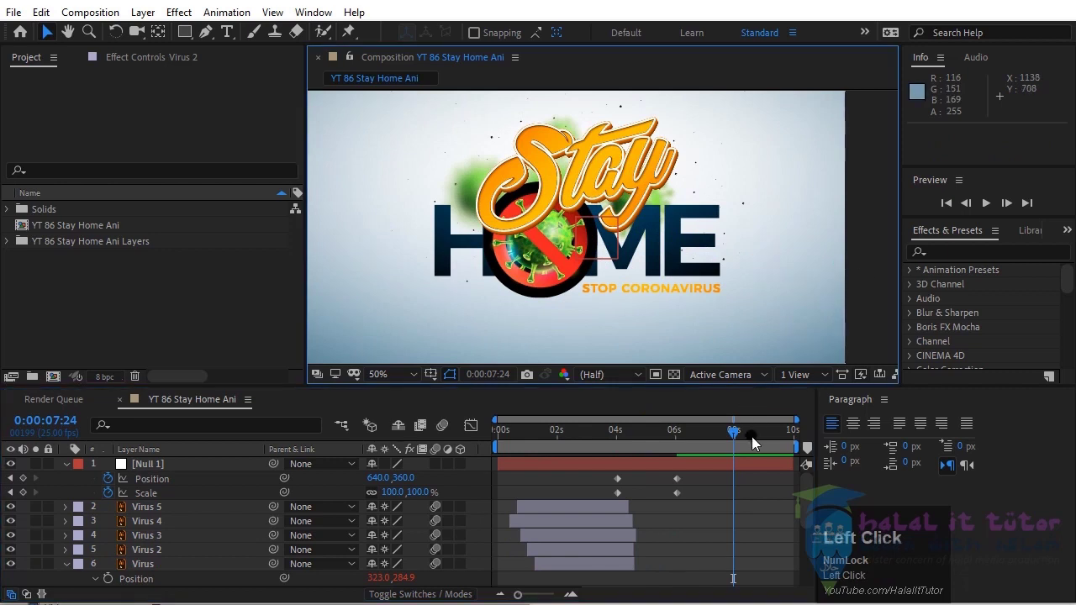
scroll("down", 3)
scroll("up", 3)
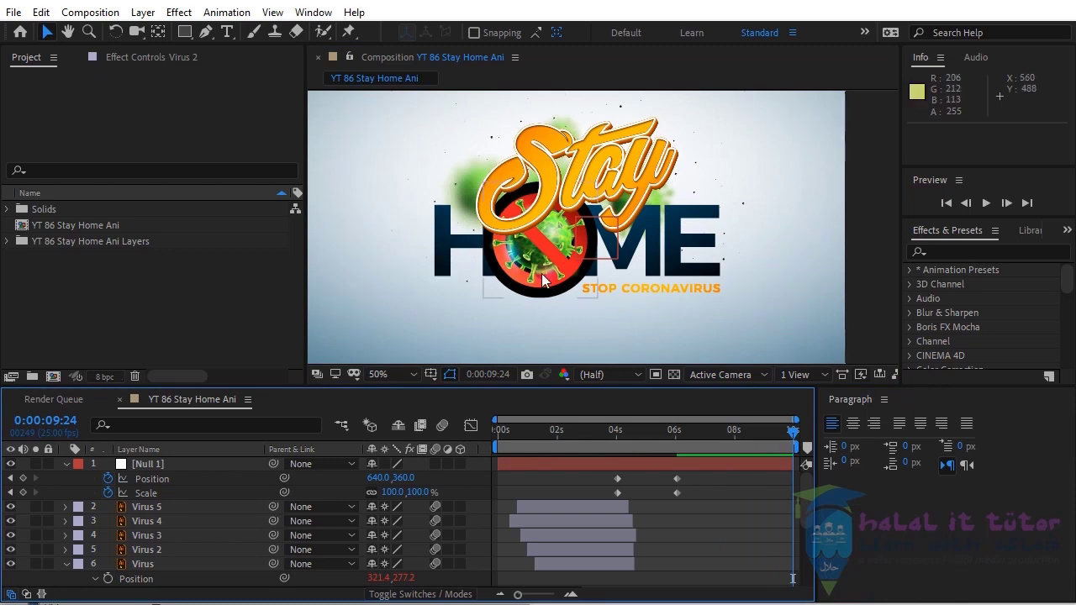
left_click_drag(559, 271, 558, 526)
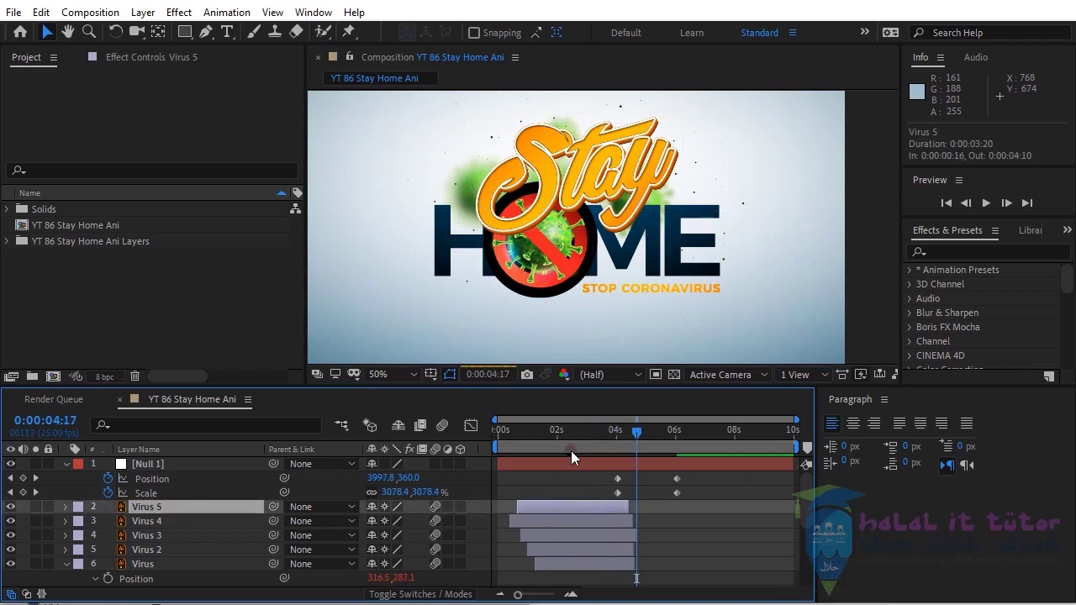
left_click(655, 491)
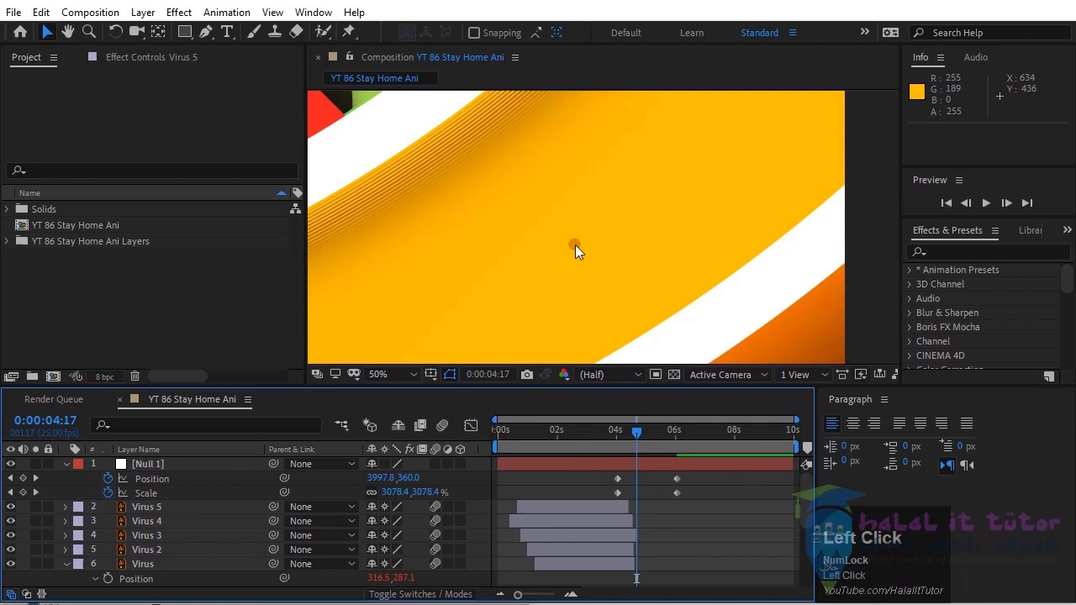
left_click_drag(485, 433, 775, 242)
scroll("down", 3)
scroll("up", 3)
Enable composition Motion Blur and replay the full zoom animation preview
left_click(985, 210)
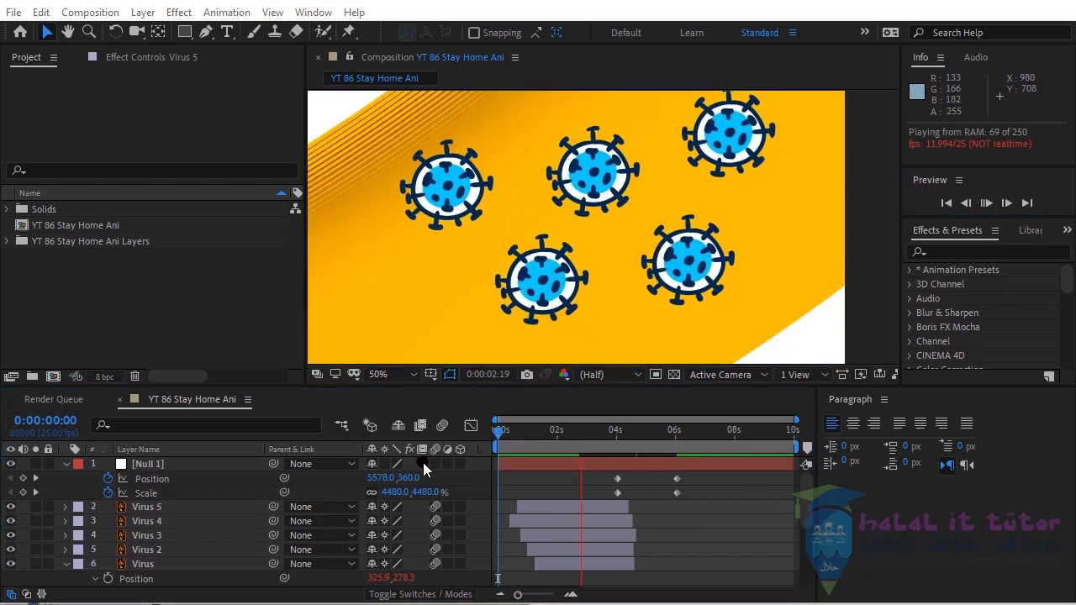
left_click(454, 436)
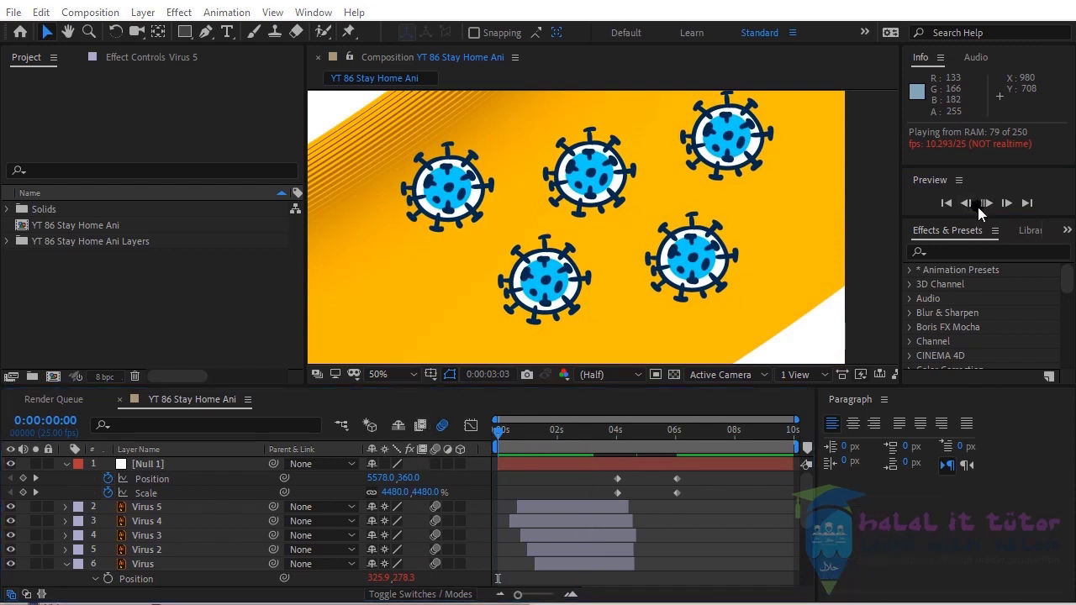
left_click(953, 211)
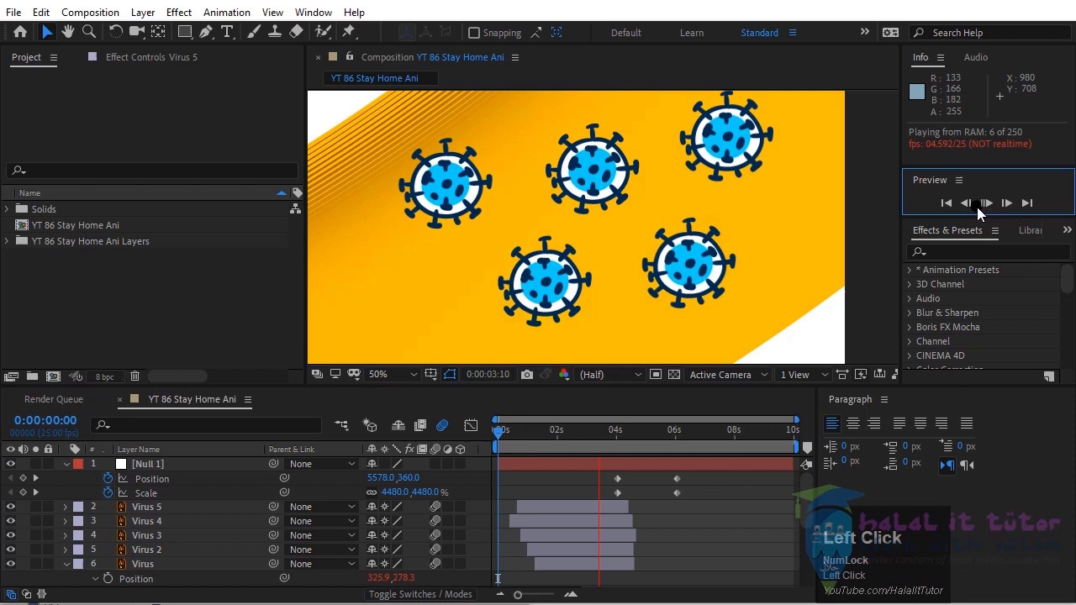